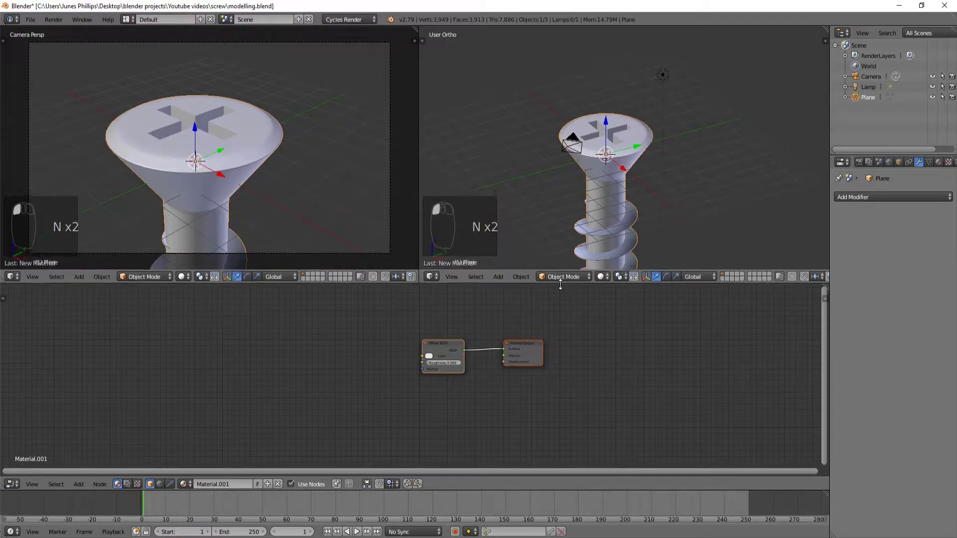
# Step: Add a mesh plane and scale it up into a large floor under the screw, viewed from the front
pyautogui.middleClick(632, 207)
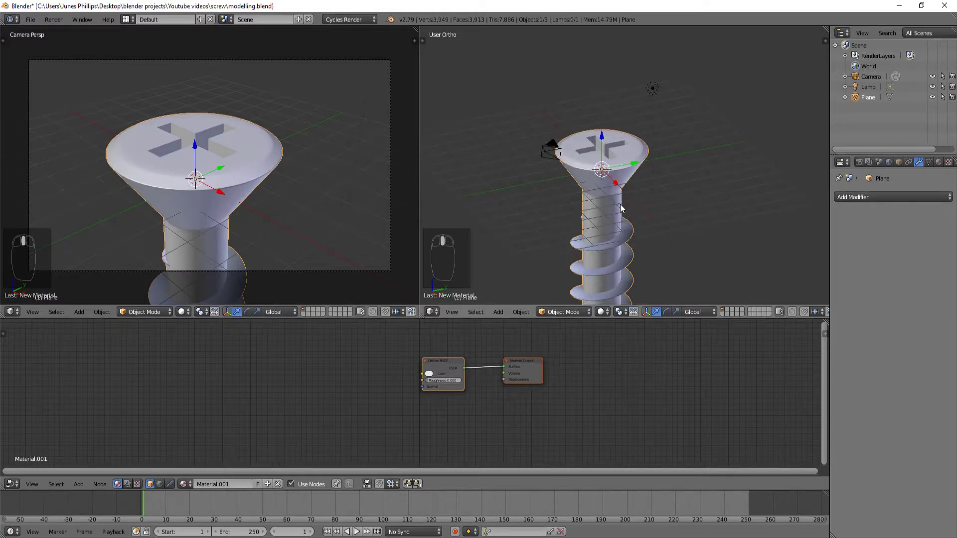
pyautogui.press('KP_7')
pyautogui.press('shift+a')
pyautogui.press('s')
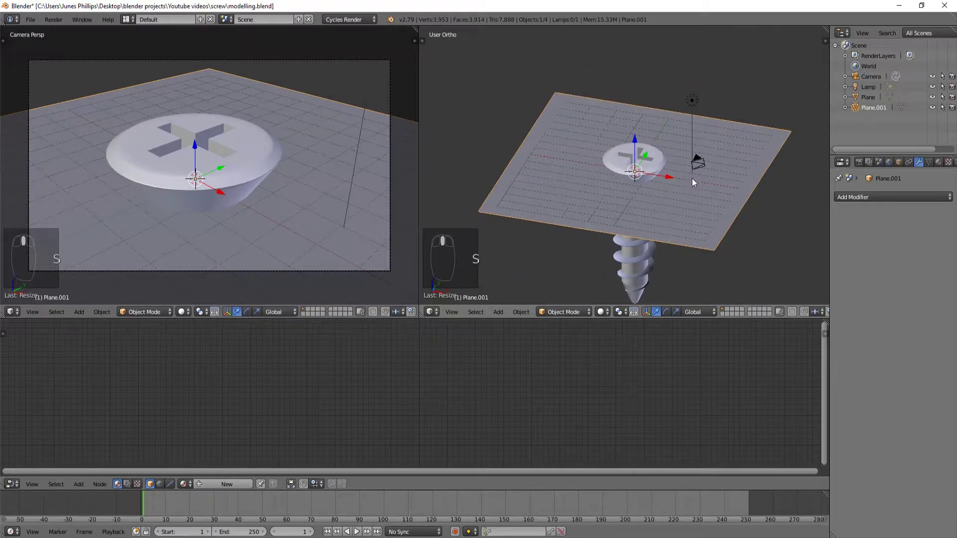
pyautogui.press('KP_1')
pyautogui.press('s')
pyautogui.moveTo(655, 201); pyautogui.dragTo(673, 209)
pyautogui.press('s')
pyautogui.click(673, 210)
# Step: Duplicate the floor plane, rotate it upright 90° and move it to one floor edge as a wall
pyautogui.press('g')
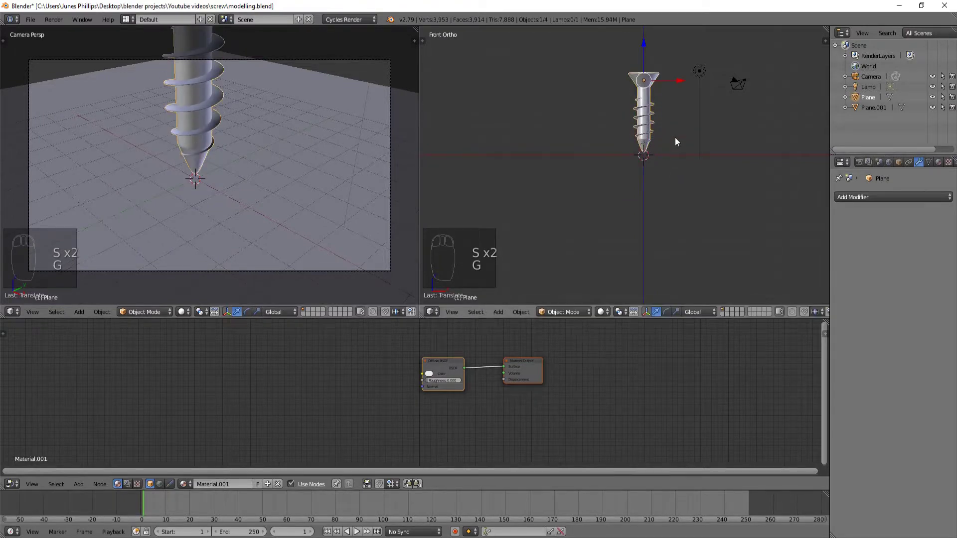
pyautogui.moveTo(674, 149); pyautogui.dragTo(660, 168)
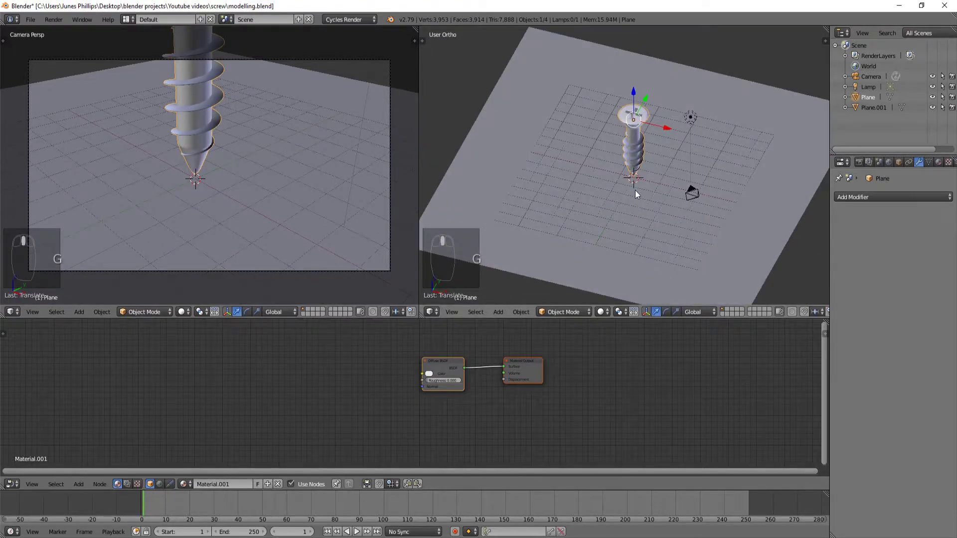
pyautogui.moveTo(608, 212); pyautogui.dragTo(595, 225)
pyautogui.press('KP_1')
pyautogui.press('shift+d')
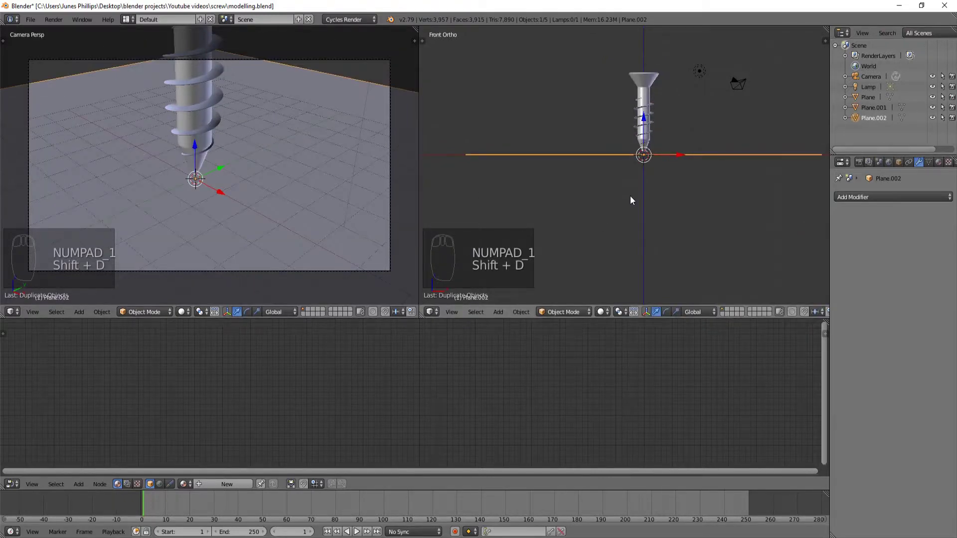
pyautogui.press('r')
pyautogui.press('g')
pyautogui.press('KP_7')
# Step: Duplicate again into a second upright wall along the adjacent edge, forming a corner behind the screw
pyautogui.press('shift+d')
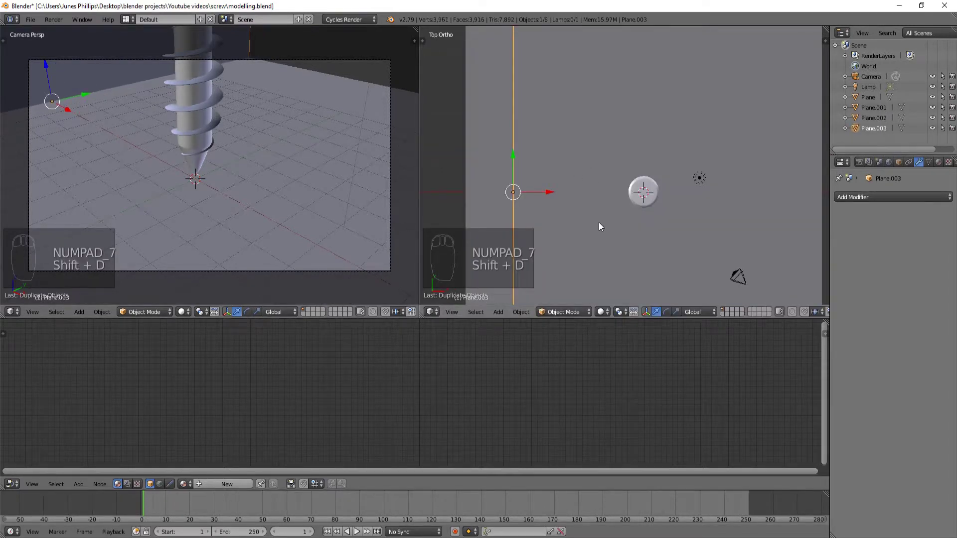
pyautogui.press('r')
pyautogui.press('g')
pyautogui.moveTo(766, 181); pyautogui.dragTo(669, 145)
pyautogui.click(664, 139)
pyautogui.moveTo(601, 140); pyautogui.dragTo(615, 127)
pyautogui.moveTo(601, 157); pyautogui.dragTo(606, 191)
pyautogui.middleClick(606, 191)
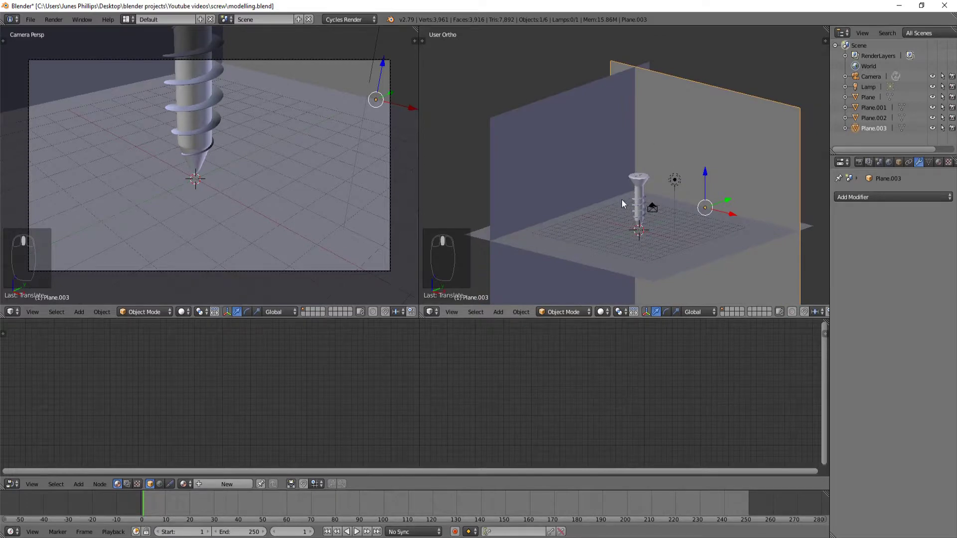
pyautogui.moveTo(663, 189); pyautogui.dragTo(654, 200)
# Step: Select the screw and rotate it 90° onto its side in side view
pyautogui.rightClick(654, 202)
pyautogui.press('KP_3')
pyautogui.rightClick(653, 205)
pyautogui.moveTo(646, 213); pyautogui.dragTo(626, 242)
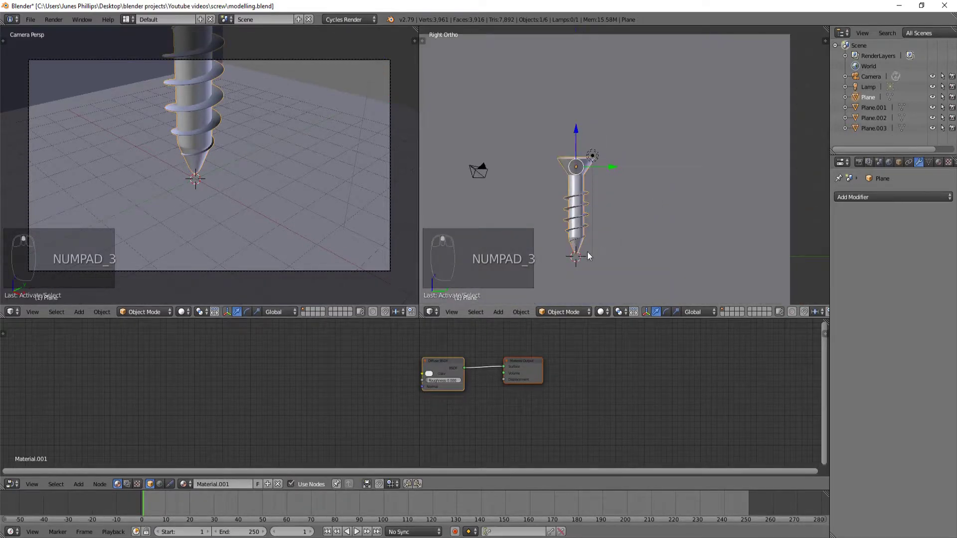
pyautogui.press('z')
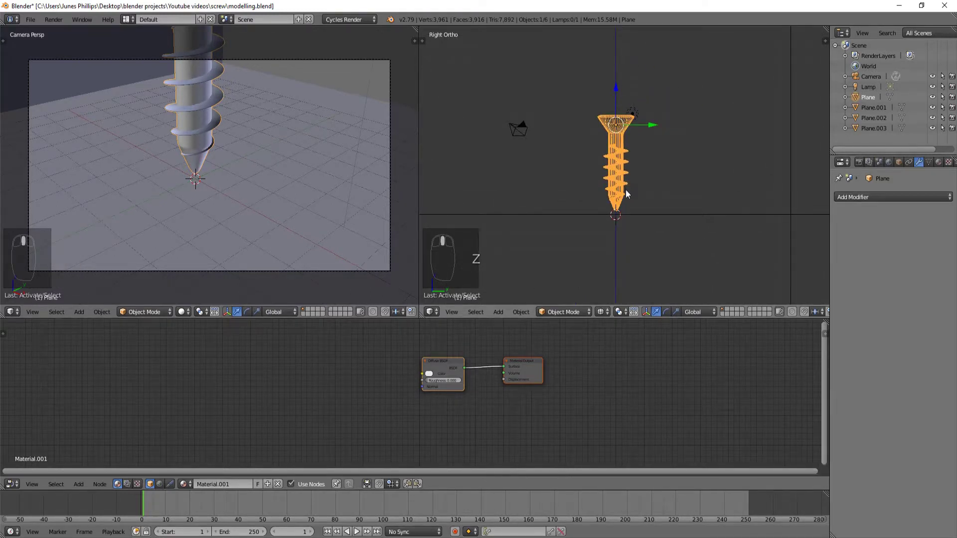
pyautogui.press('r')
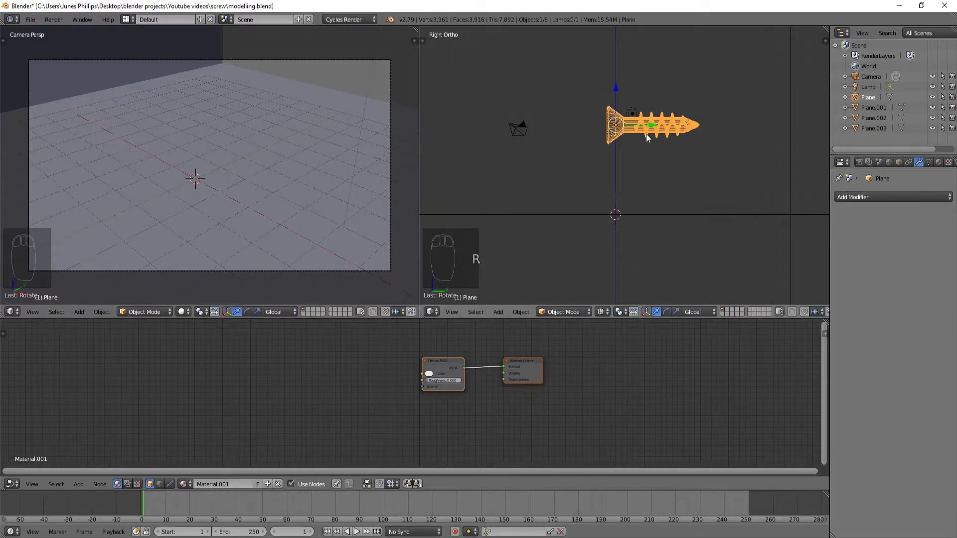
pyautogui.press('g')
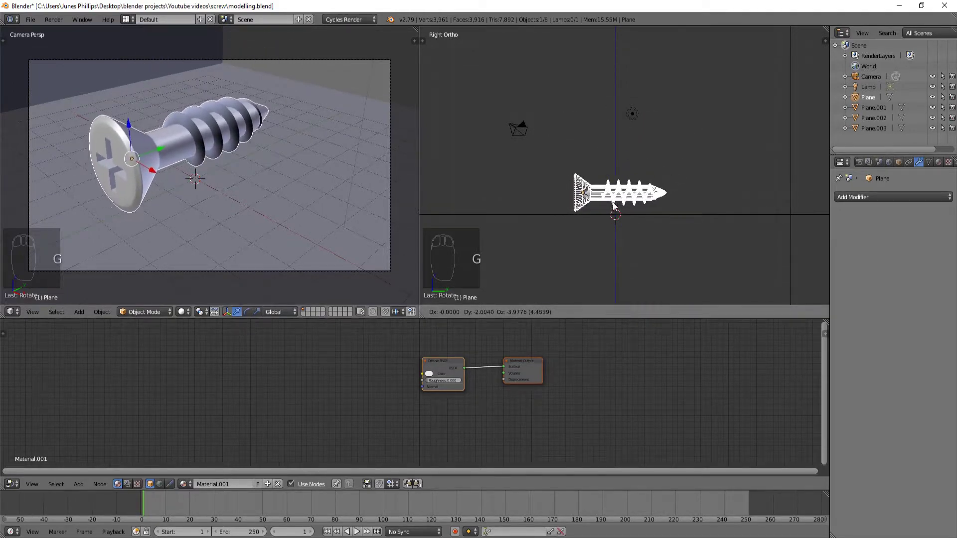
pyautogui.moveTo(645, 229); pyautogui.dragTo(646, 207)
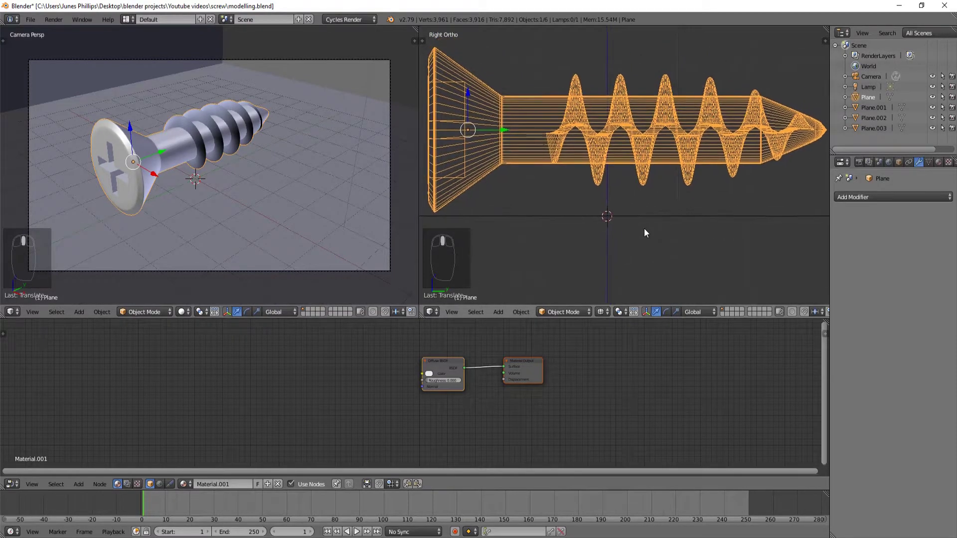
pyautogui.middleClick(435, 231)
# Step: Nudge the screw's rotation and position until it rests flat on the floor
pyautogui.press('r')
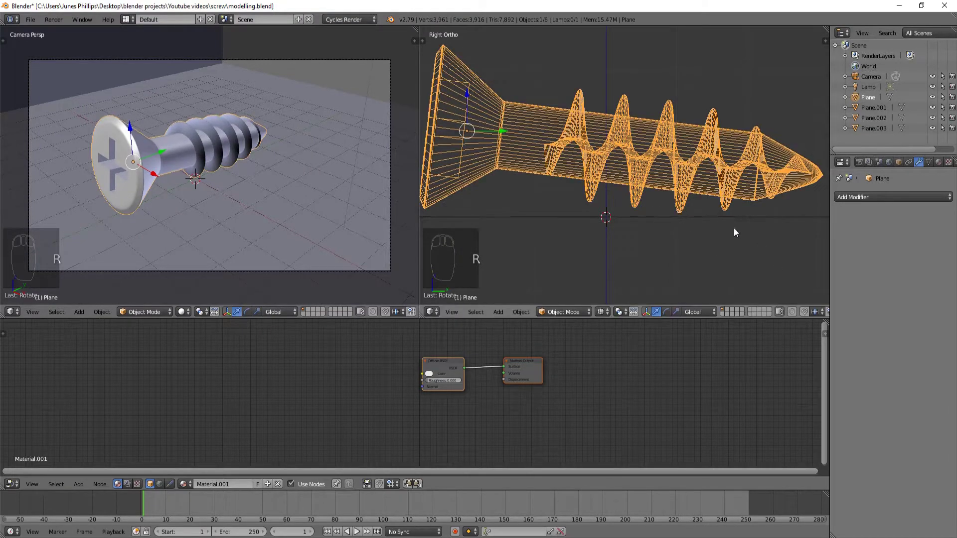
pyautogui.press('g')
pyautogui.press('r')
pyautogui.press('g')
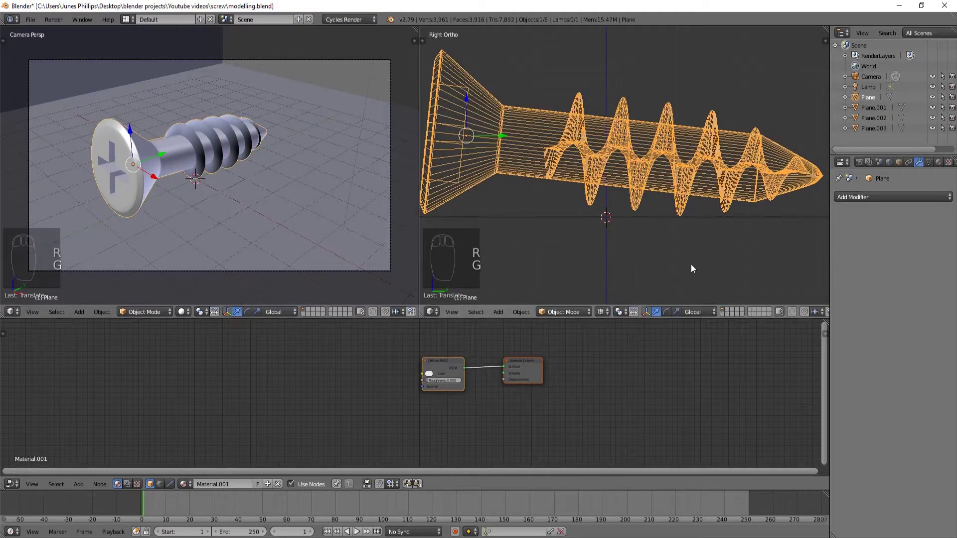
pyautogui.press('r')
pyautogui.press('g')
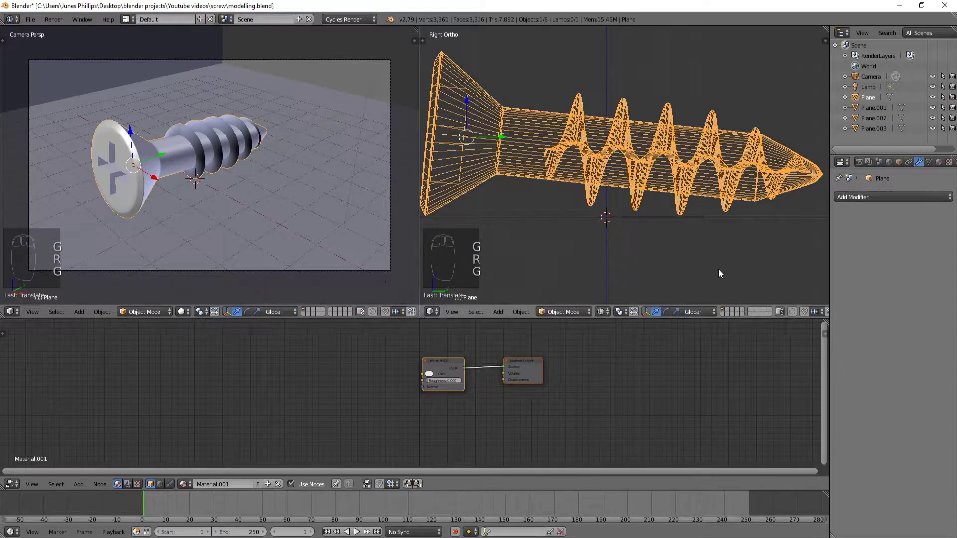
pyautogui.press('g')
pyautogui.press('r')
pyautogui.press('g')
pyautogui.moveTo(618, 247); pyautogui.dragTo(636, 251)
# Step: Adjust the screw from top view and reselect it among the camera and lamp
pyautogui.press('KP_7')
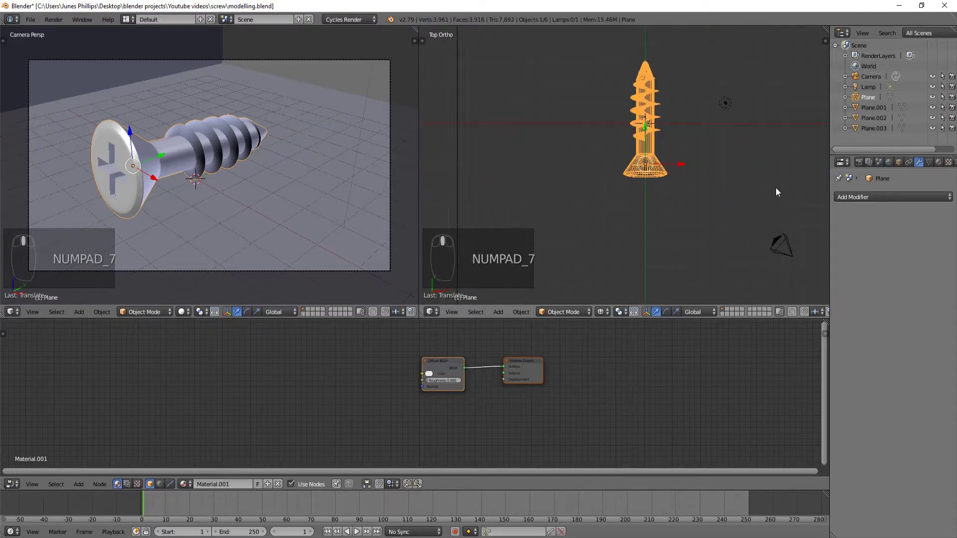
pyautogui.press('r')
pyautogui.click(748, 239)
pyautogui.click(749, 229)
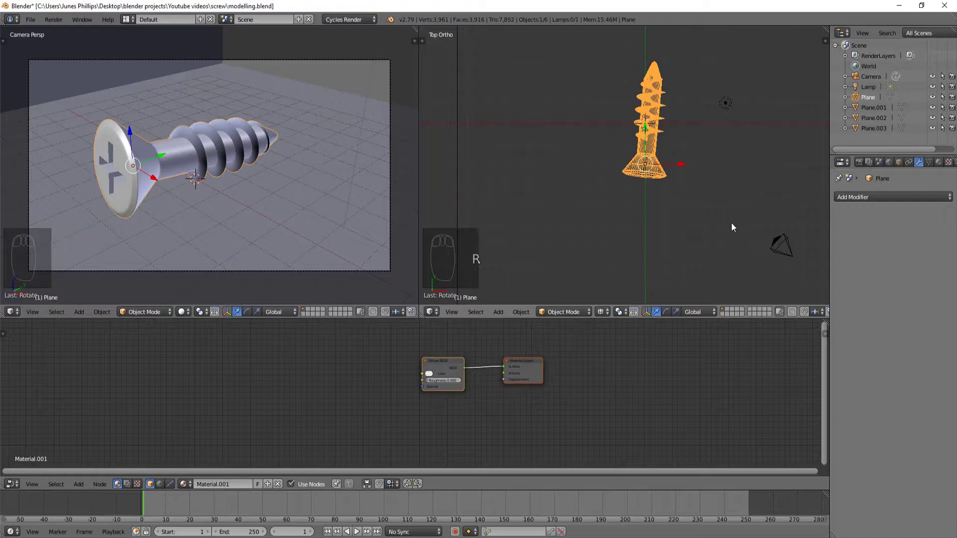
# Step: Select the camera and move it in closer to the lying screw while checking the camera view
pyautogui.press('KP_0')
pyautogui.moveTo(713, 84); pyautogui.dragTo(612, 160)
pyautogui.press('z')
pyautogui.press('KP_1')
pyautogui.press('KP_7')
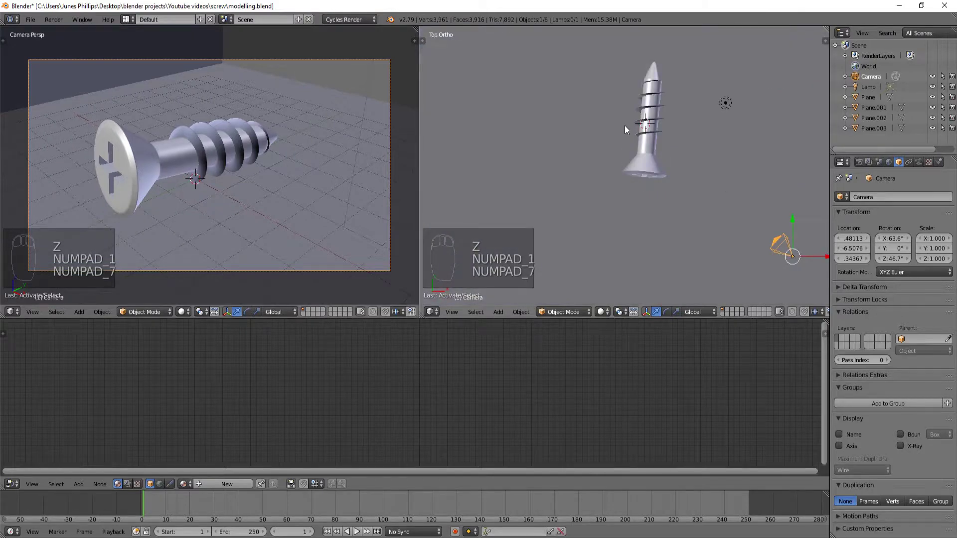
pyautogui.moveTo(630, 130); pyautogui.dragTo(438, 23)
pyautogui.click(438, 23)
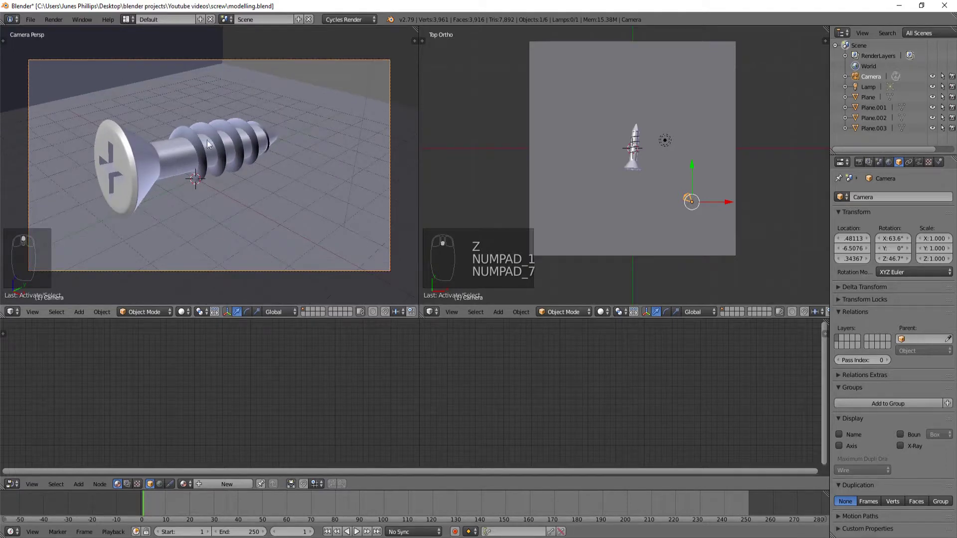
pyautogui.press('g')
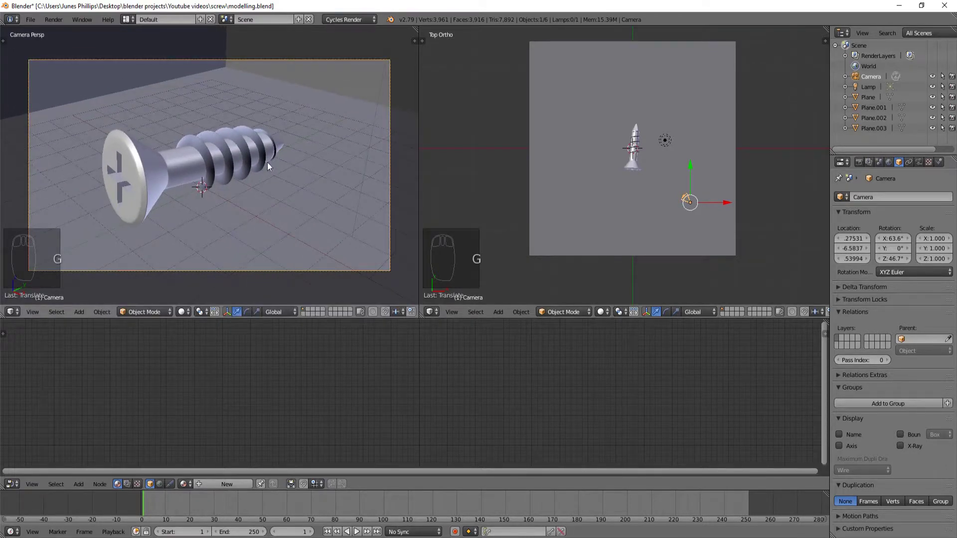
pyautogui.click(253, 186)
pyautogui.middleClick(254, 176)
pyautogui.press('g')
pyautogui.click(254, 178)
pyautogui.click(238, 208)
# Step: From the camera view, slide and turn the camera for a lower, tighter framing
pyautogui.press('KP_0')
pyautogui.press('g')
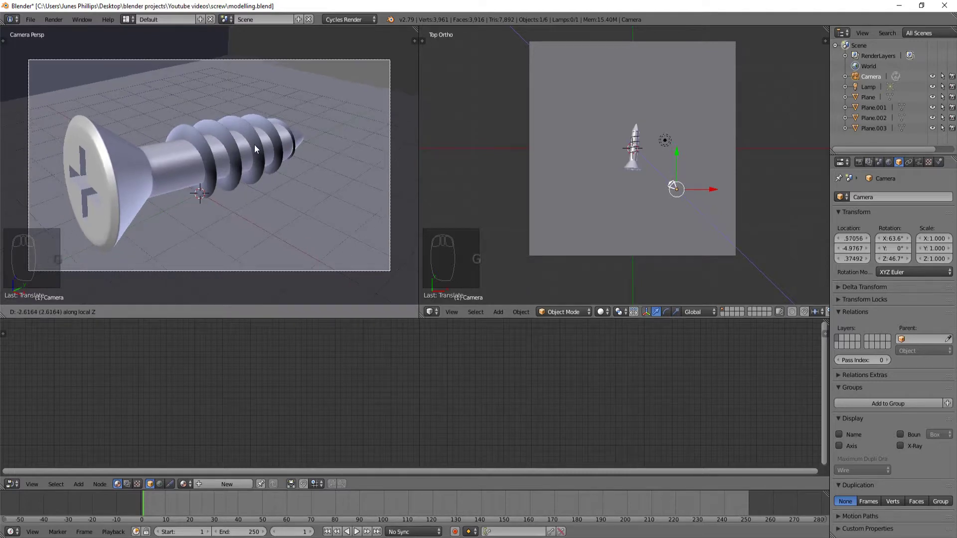
pyautogui.press('g')
pyautogui.press('g')
pyautogui.press('g')
pyautogui.press('g')
pyautogui.press('r')
pyautogui.press('r')
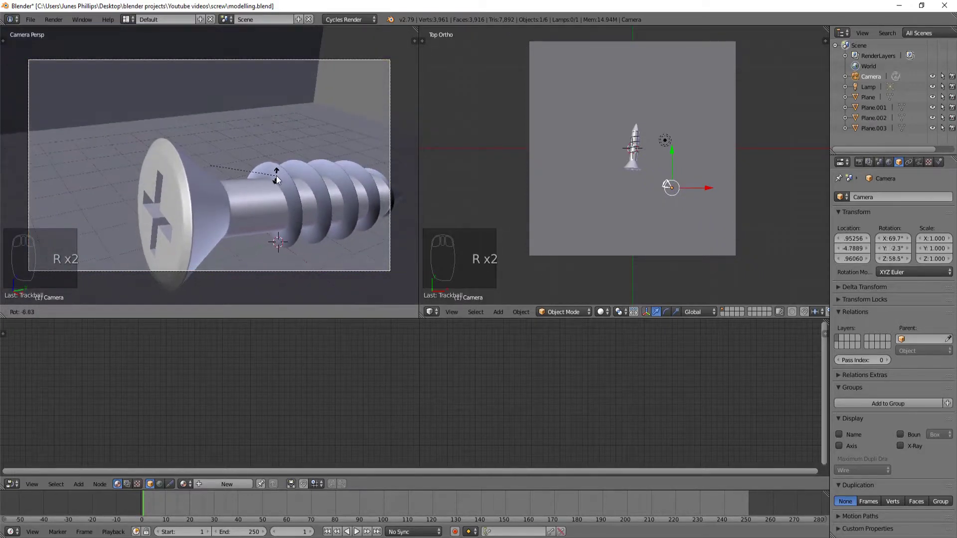
# Step: Tilt and level the camera so the screw sits against the wall corner in shot
pyautogui.press('g')
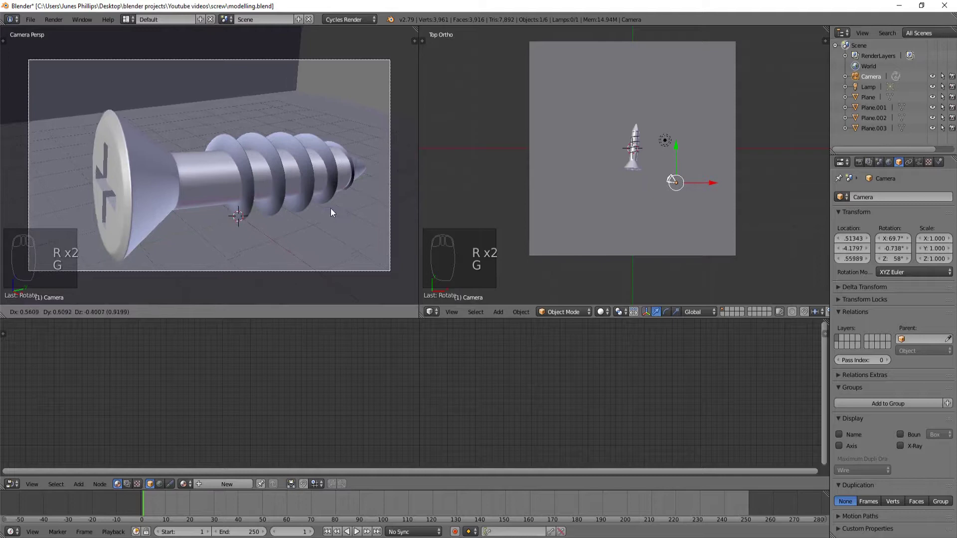
pyautogui.press('r')
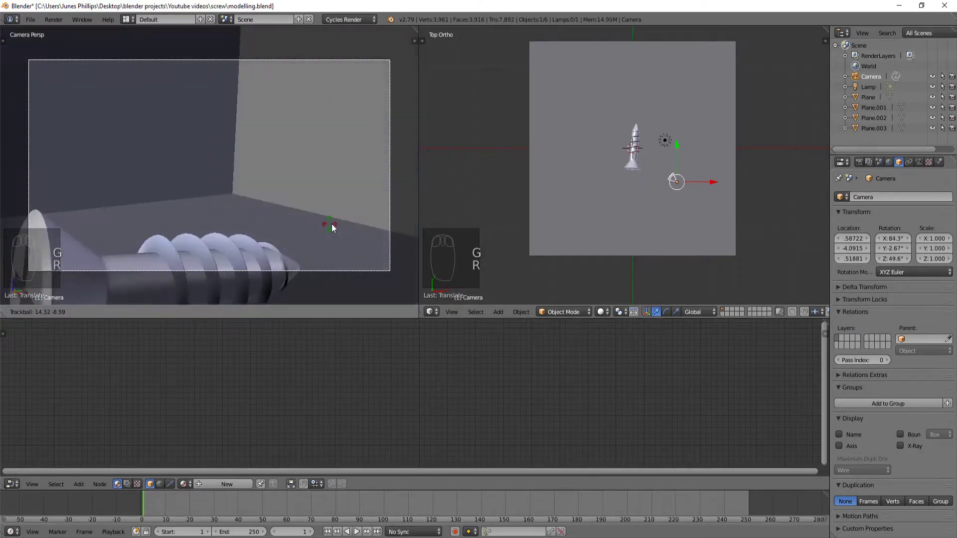
pyautogui.press('r')
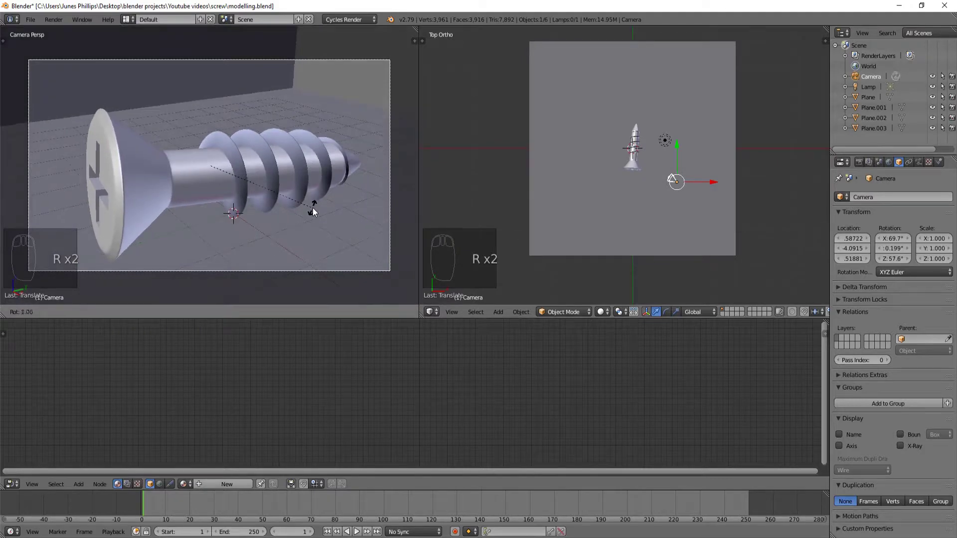
pyautogui.press('g')
pyautogui.press('g')
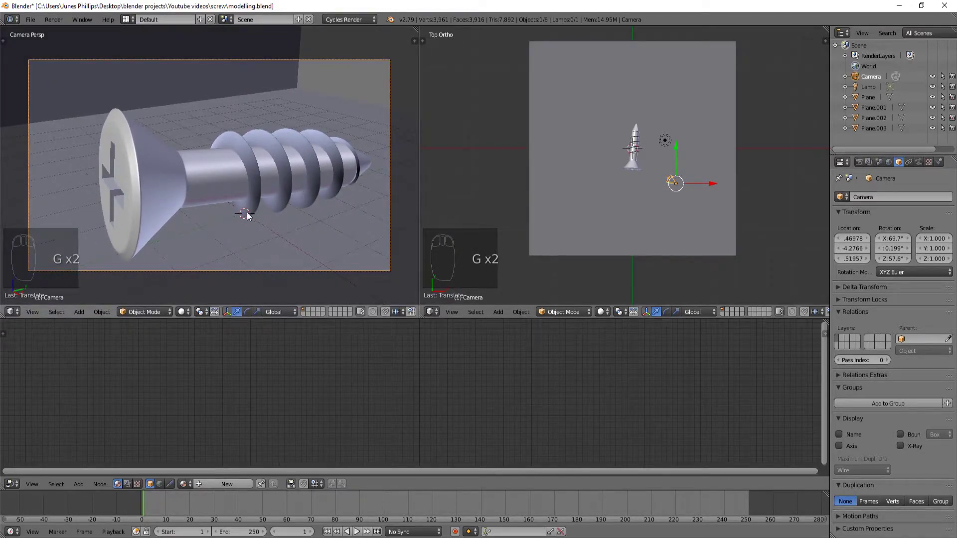
# Step: Refine the camera framing and switch its viewport to Rendered shading with GPU Compute
pyautogui.press('g')
pyautogui.press('r')
pyautogui.press('r')
pyautogui.press('r')
pyautogui.press('g')
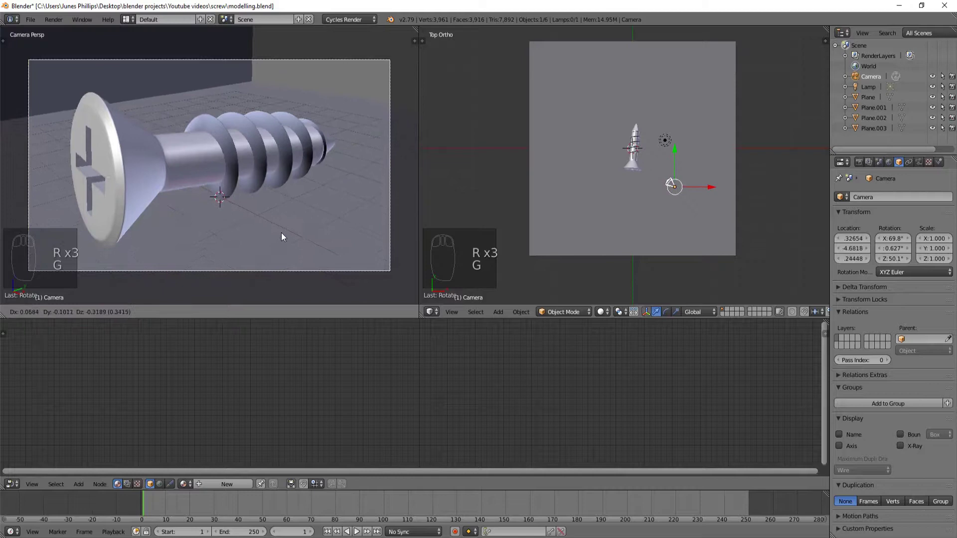
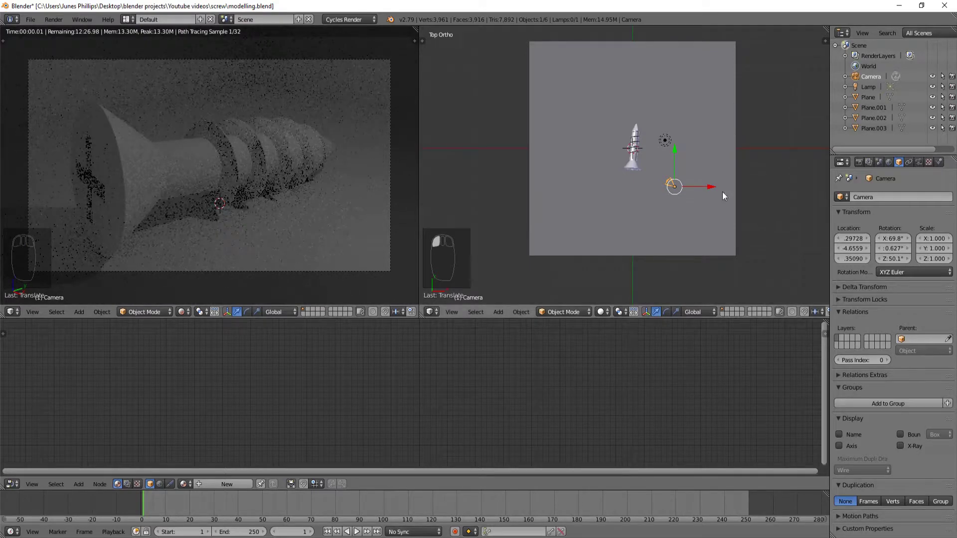
pyautogui.moveTo(861, 169); pyautogui.dragTo(843, 244)
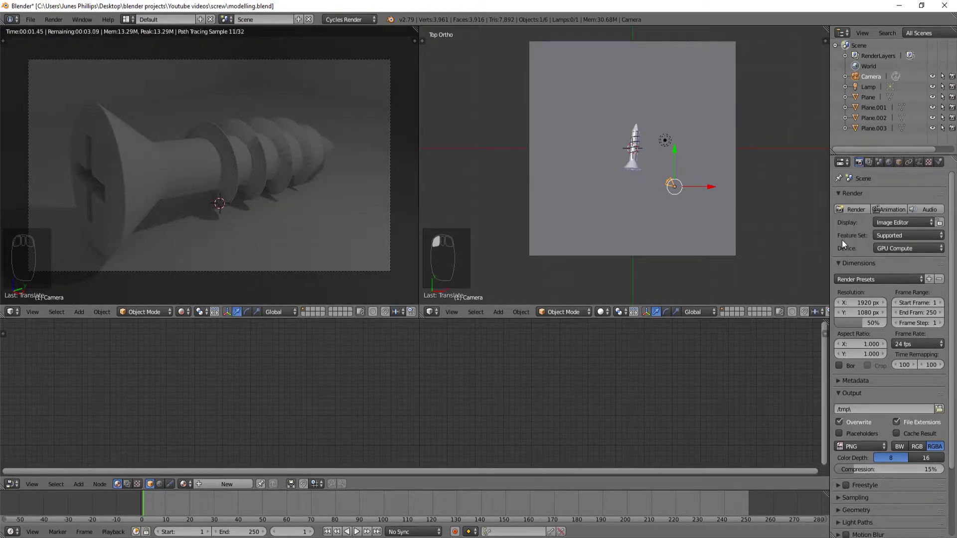
# Step: Zoom and orbit the other viewport in on the screw while the preview renders
pyautogui.middleClick(627, 173)
pyautogui.middleClick(634, 175)
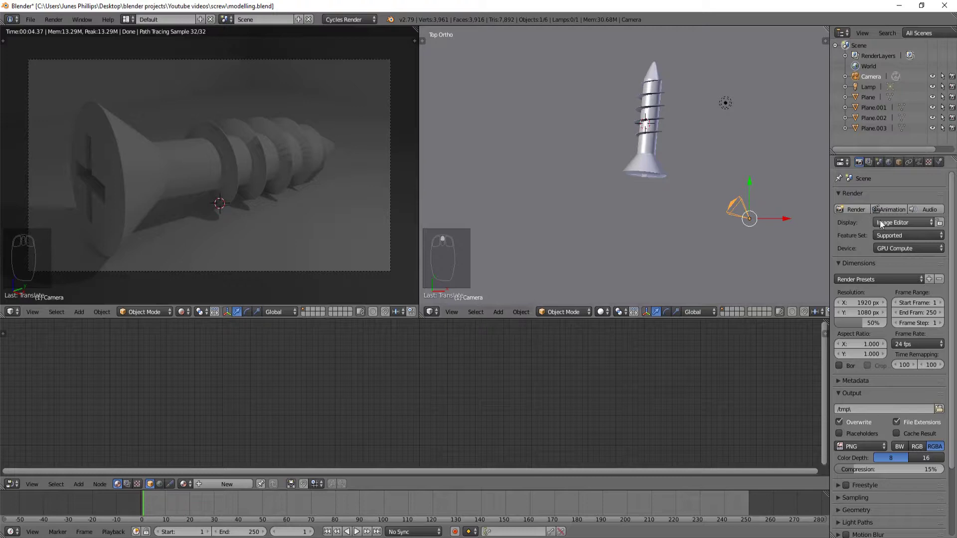
pyautogui.moveTo(888, 254); pyautogui.dragTo(665, 174)
pyautogui.moveTo(665, 173); pyautogui.dragTo(641, 167)
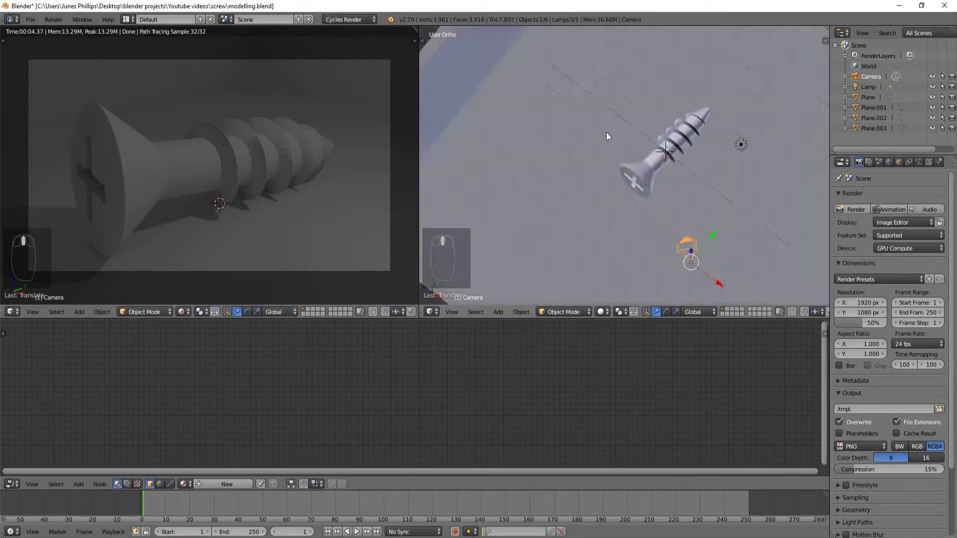
# Step: Select the screw and give its material an Anisotropic BSDF node wired to the Surface output
pyautogui.press('KP_1')
pyautogui.moveTo(357, 155); pyautogui.dragTo(653, 155)
pyautogui.rightClick(653, 154)
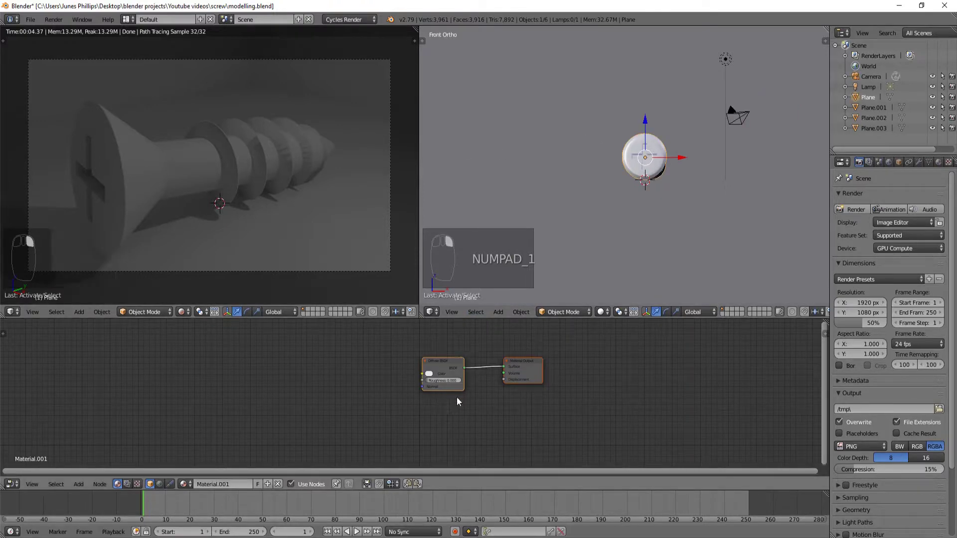
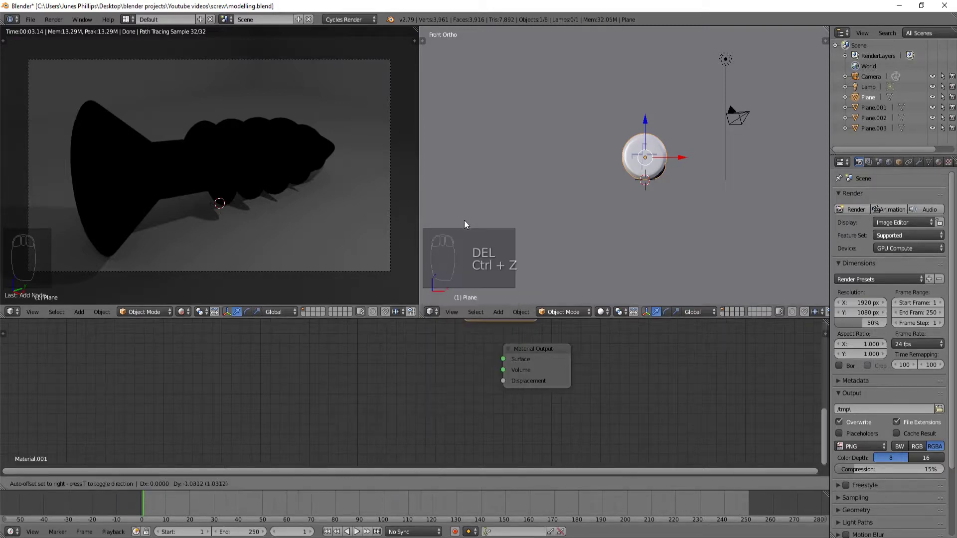
pyautogui.moveTo(420, 360); pyautogui.dragTo(284, 191)
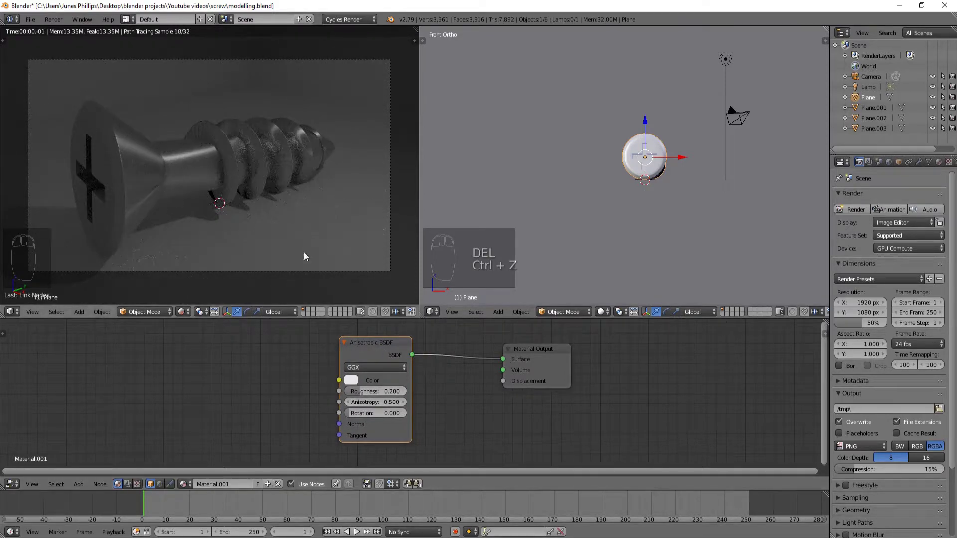
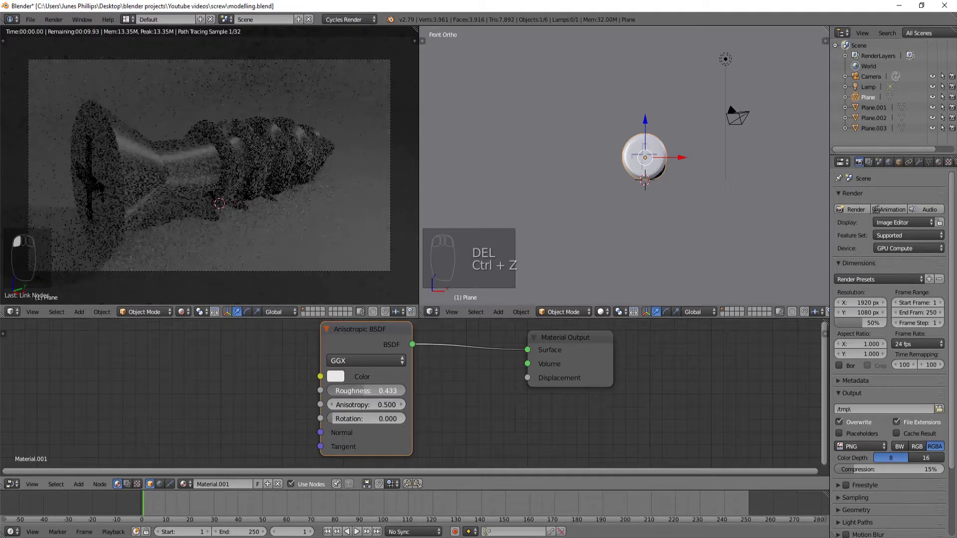
# Step: Set the Anisotropic BSDF Roughness to 0.500
pyautogui.click(330, 403)
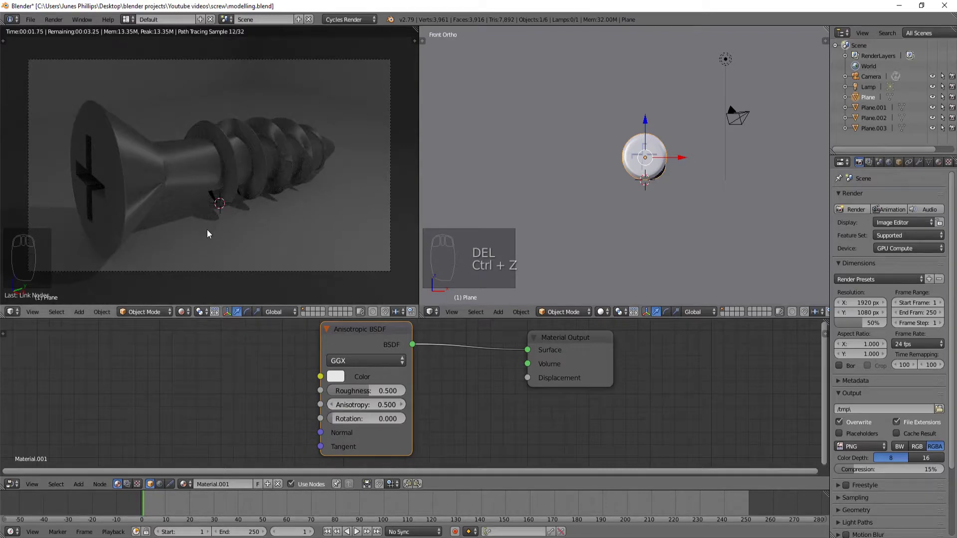
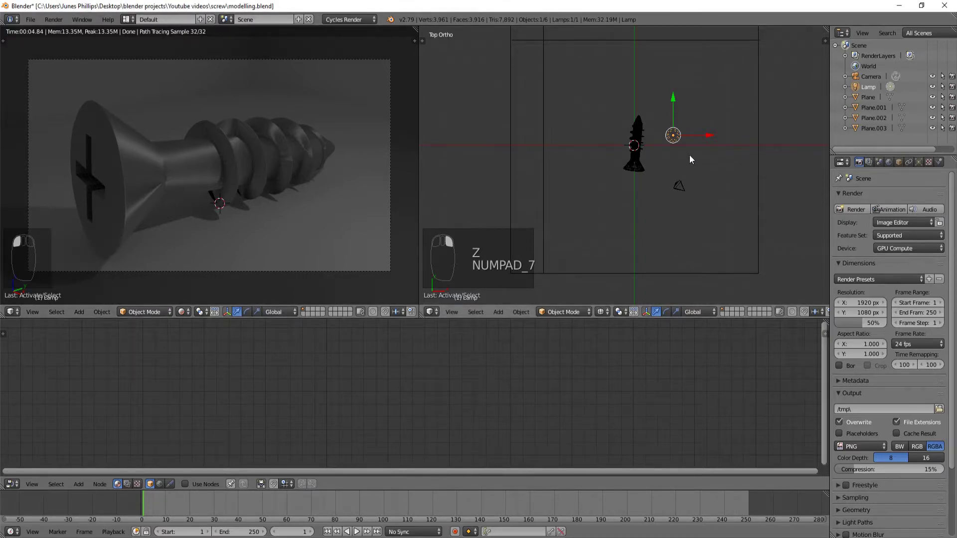
# Step: Delete the lamp and add a new mesh plane, Plane.004
pyautogui.press('Delete')
pyautogui.click(693, 161)
pyautogui.press('Delete')
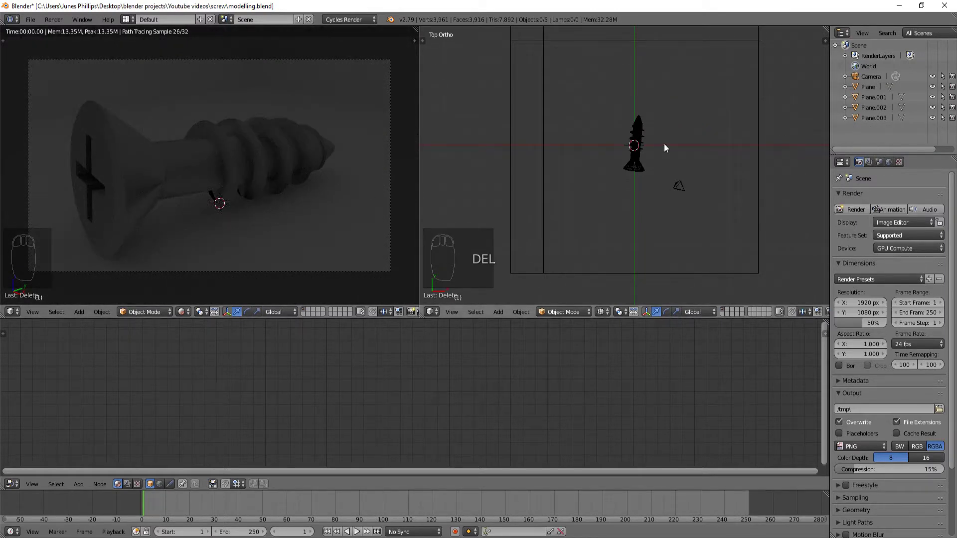
pyautogui.press('shift+a')
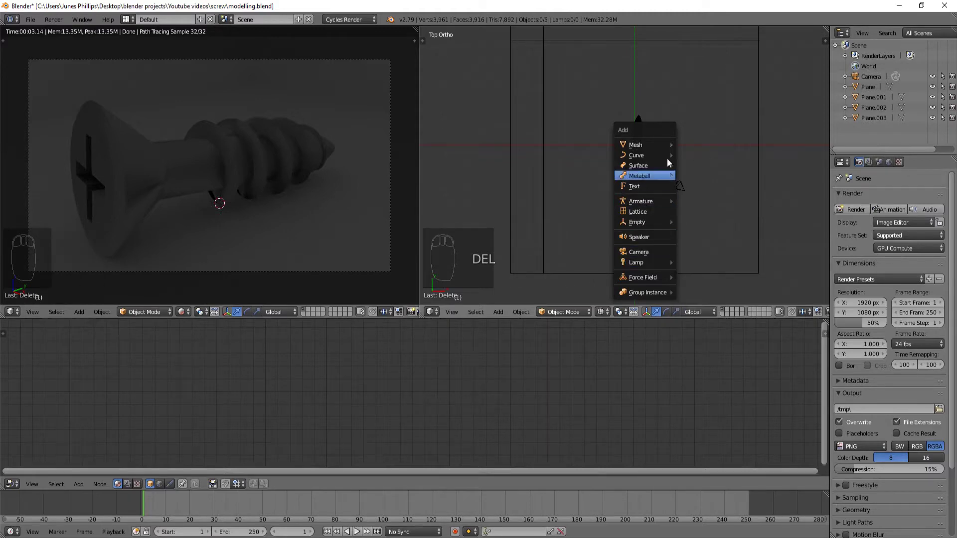
pyautogui.press('shift+a')
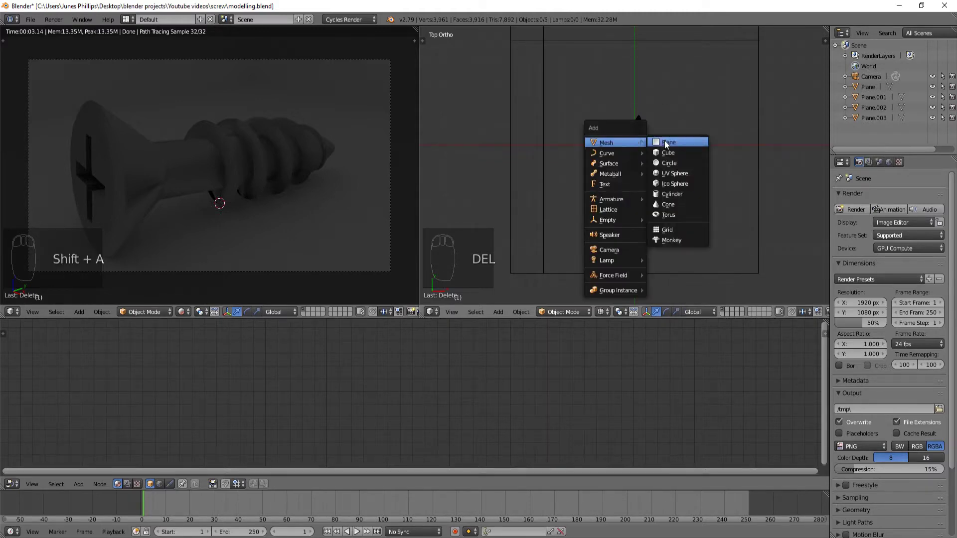
# Step: Move and rotate the new plane up above and beside the screw
pyautogui.press('KP_1')
pyautogui.press('g')
pyautogui.press('r')
pyautogui.moveTo(918, 168); pyautogui.dragTo(886, 214)
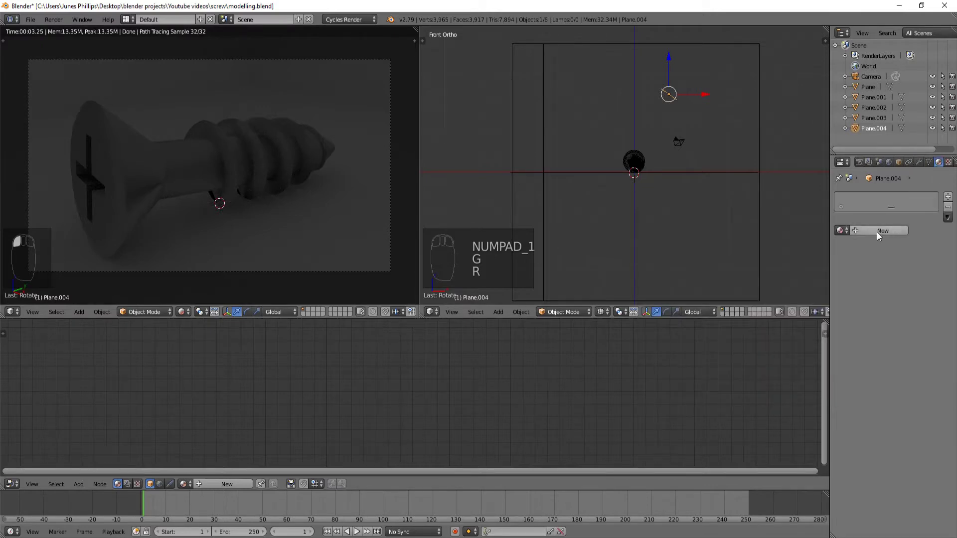
# Step: Give Plane.004 a new Emission material with Strength 10
pyautogui.moveTo(874, 241); pyautogui.dragTo(894, 310)
pyautogui.moveTo(897, 291); pyautogui.dragTo(837, 219)
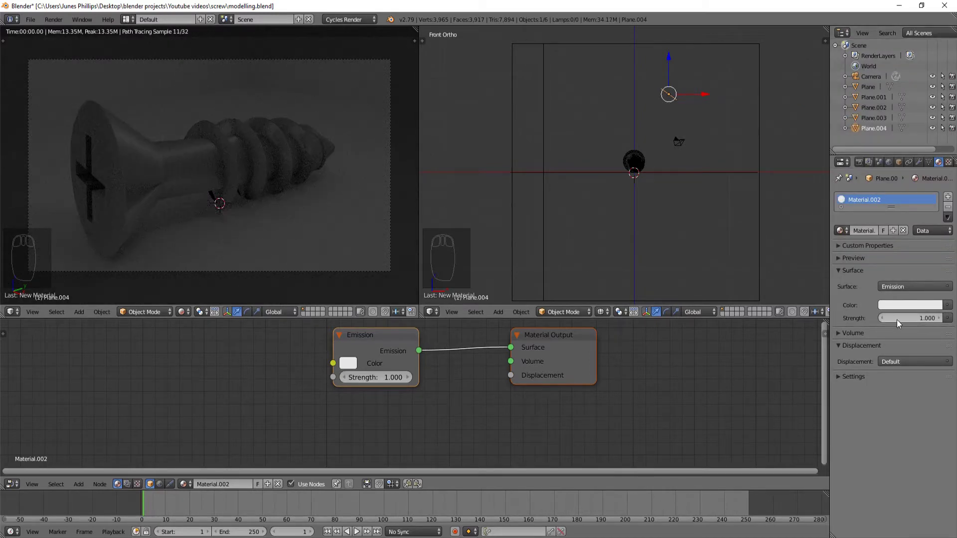
pyautogui.moveTo(939, 167); pyautogui.dragTo(868, 308)
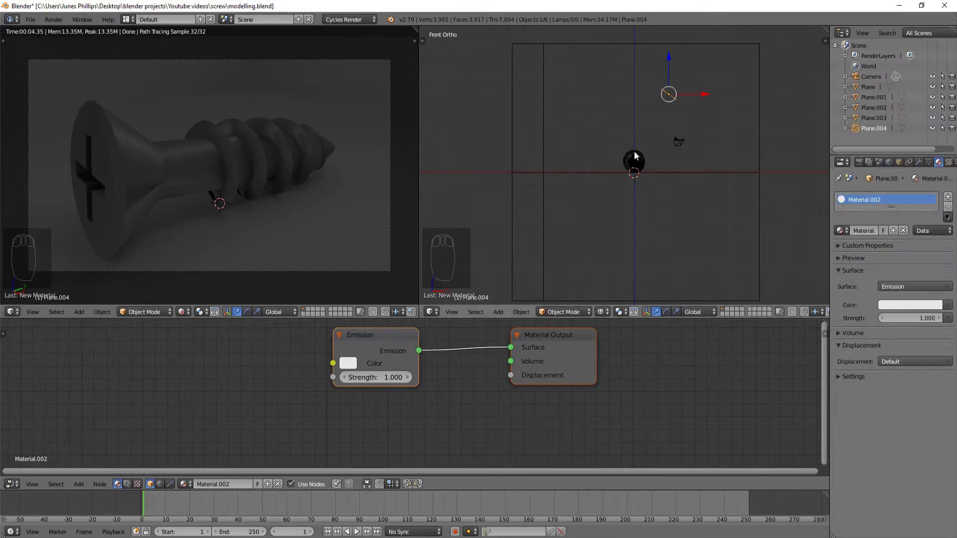
pyautogui.moveTo(668, 143); pyautogui.dragTo(659, 171)
# Step: From top view, move, rotate and shrink the light plane into place near the screw
pyautogui.press('KP_7')
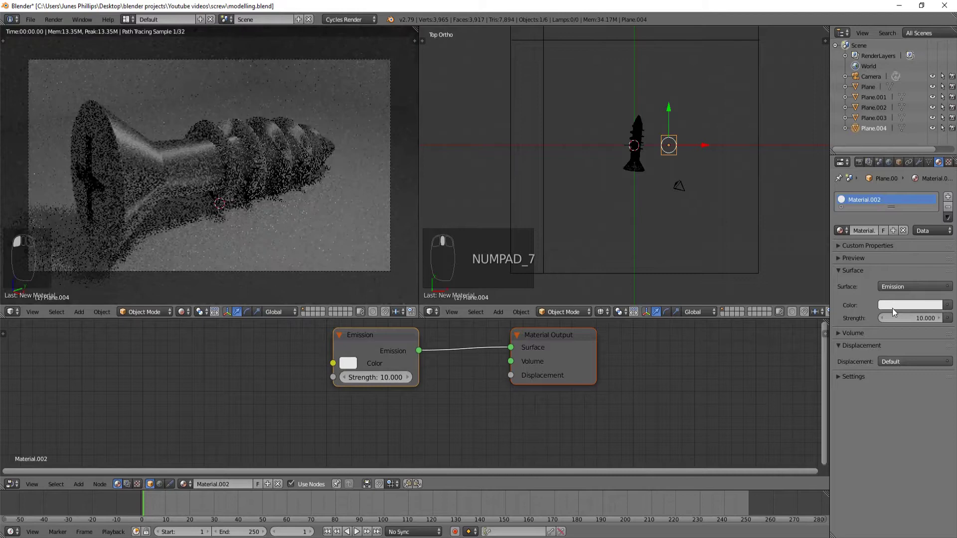
pyautogui.moveTo(728, 217); pyautogui.dragTo(687, 48)
pyautogui.moveTo(656, 138); pyautogui.dragTo(657, 146)
pyautogui.press('KP_7')
pyautogui.moveTo(656, 146); pyautogui.dragTo(701, 164)
# Step: Nudge the first emission plane, then duplicate it and rotate the second copy toward the screw
pyautogui.press('g')
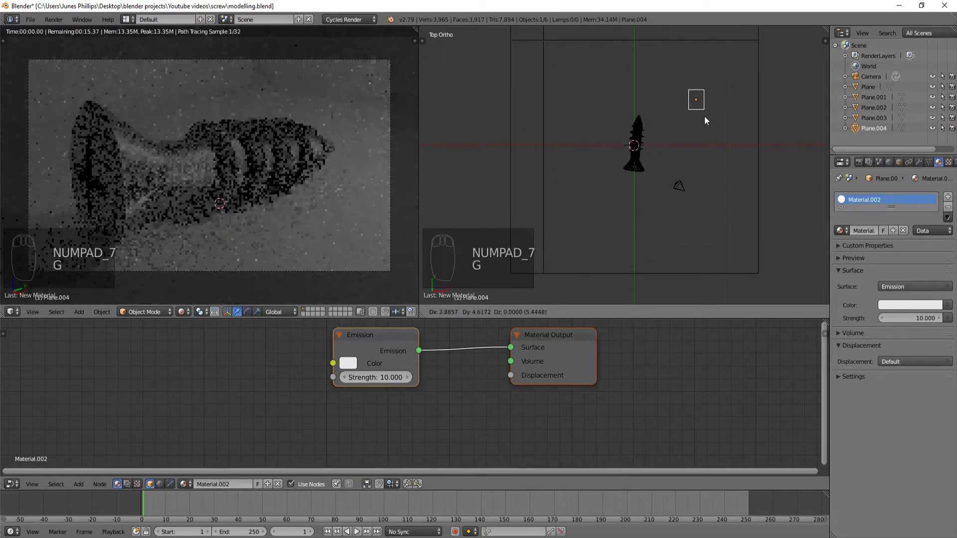
pyautogui.press('r')
pyautogui.press('g')
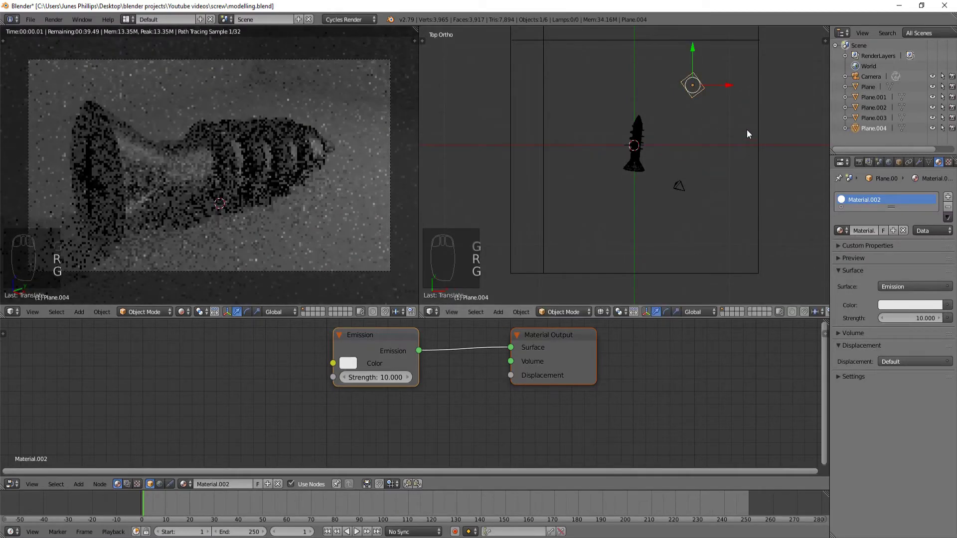
pyautogui.press('shift+d')
pyautogui.press('r')
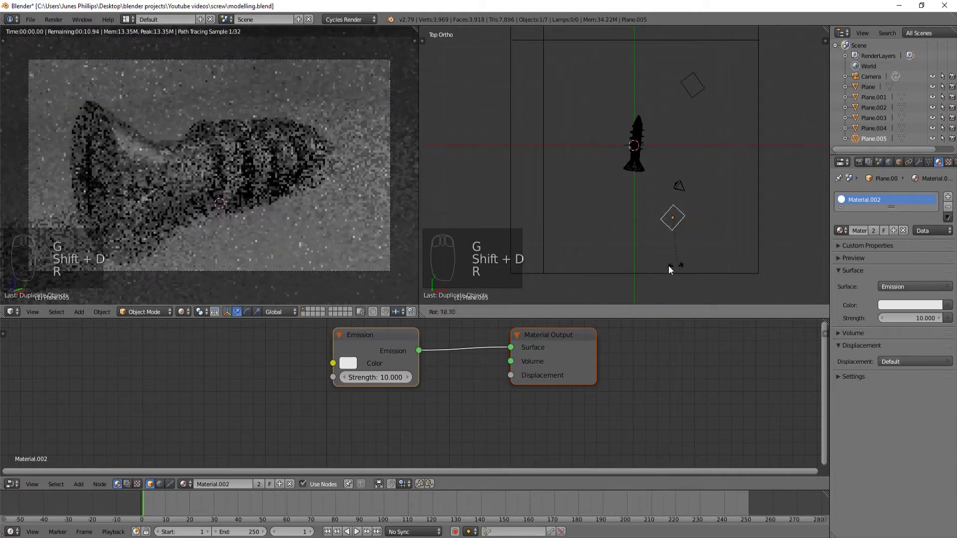
pyautogui.press('r')
# Step: Duplicate again for a third emission plane and move it beside the screw in right view
pyautogui.press('shift+d')
pyautogui.press('r')
pyautogui.press('g')
pyautogui.press('g')
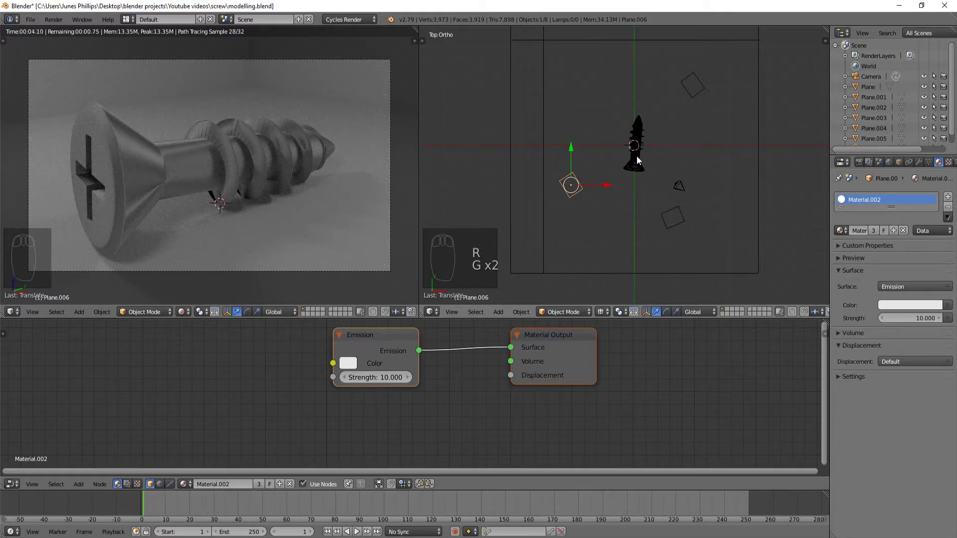
pyautogui.moveTo(682, 194); pyautogui.dragTo(654, 118)
pyautogui.press('KP_3')
pyautogui.press('g')
pyautogui.click(585, 171)
# Step: Fine-tune the third plane's position and rotation so it faces the screw
pyautogui.rightClick(689, 158)
pyautogui.press('g')
pyautogui.moveTo(689, 187); pyautogui.dragTo(688, 201)
pyautogui.rightClick(688, 201)
pyautogui.moveTo(621, 173); pyautogui.dragTo(591, 148)
pyautogui.rightClick(593, 149)
pyautogui.press('g')
pyautogui.press('r')
pyautogui.press('g')
pyautogui.rightClick(604, 134)
pyautogui.press('r')
# Step: From top view, arrange the light planes so all three surround the screw evenly
pyautogui.press('KP_7')
pyautogui.moveTo(682, 228); pyautogui.dragTo(720, 244)
pyautogui.press('g')
pyautogui.click(723, 232)
pyautogui.press('r')
pyautogui.click(629, 202)
pyautogui.rightClick(577, 197)
pyautogui.press('g')
pyautogui.click(442, 195)
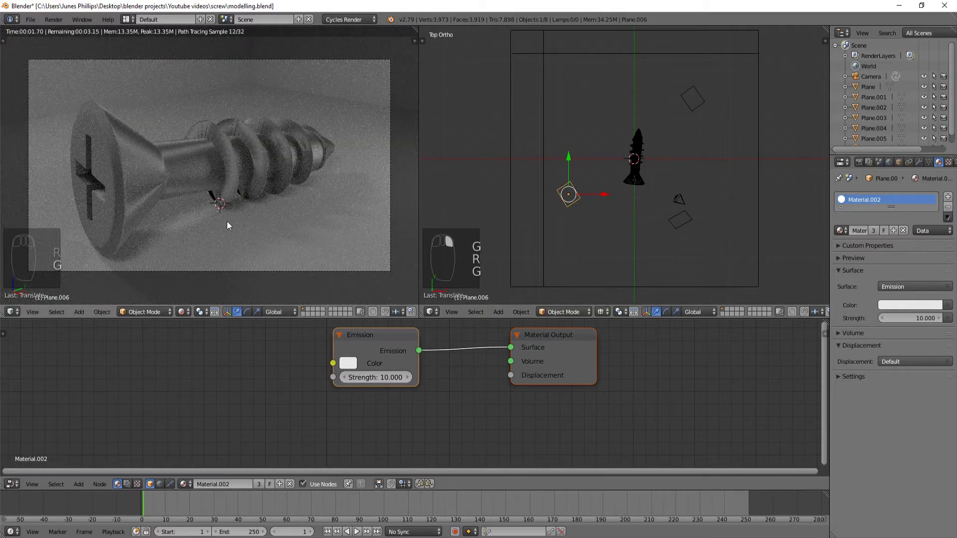
pyautogui.rightClick(214, 196)
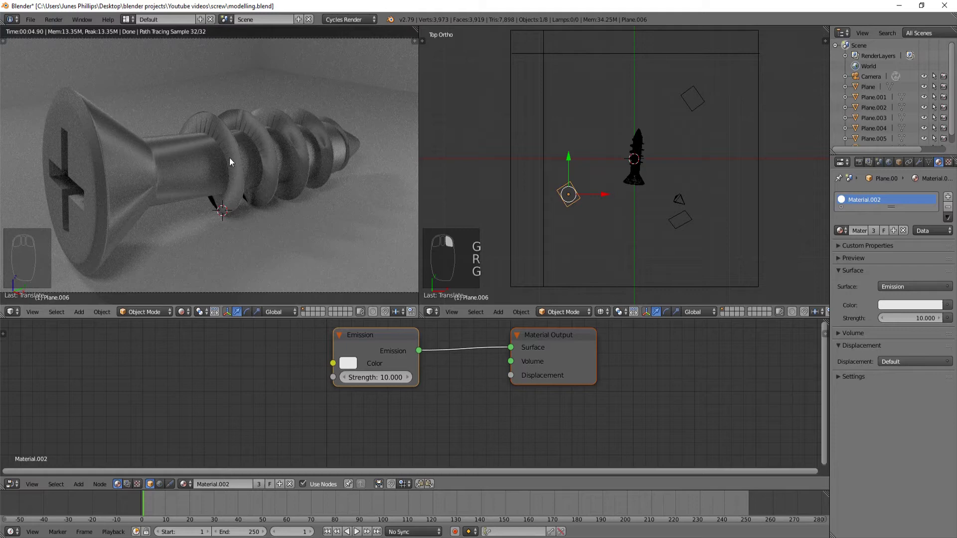
# Step: Orbit around the scene and reselect the screw so its Anisotropic BSDF material nodes show
pyautogui.moveTo(253, 177); pyautogui.dragTo(686, 186)
pyautogui.press('Tab')
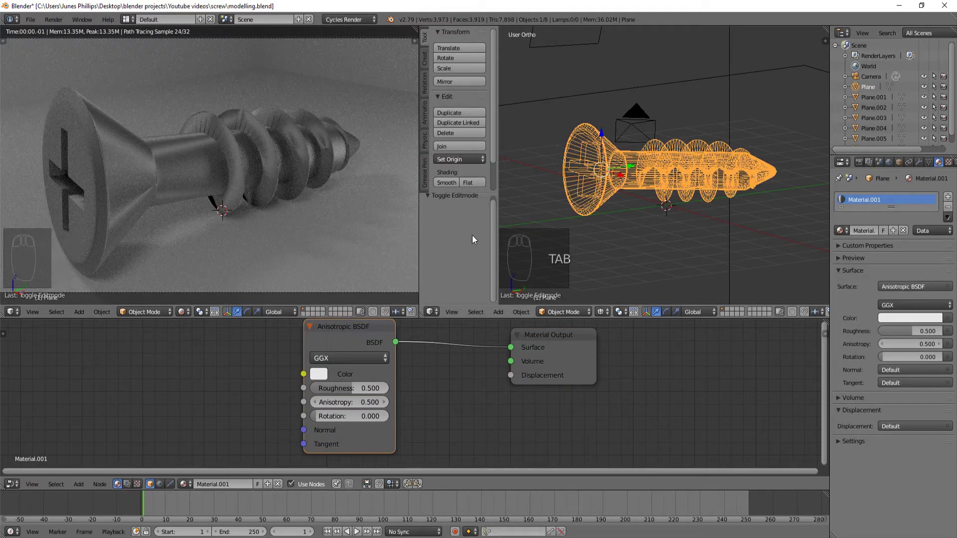
pyautogui.middleClick(241, 206)
pyautogui.click(241, 207)
pyautogui.moveTo(240, 203); pyautogui.dragTo(223, 191)
pyautogui.middleClick(223, 192)
pyautogui.click(232, 190)
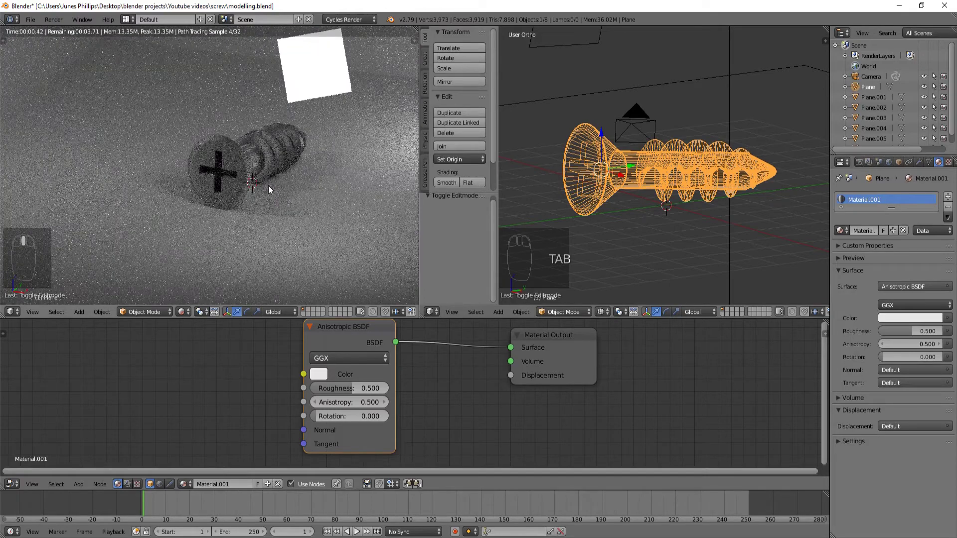